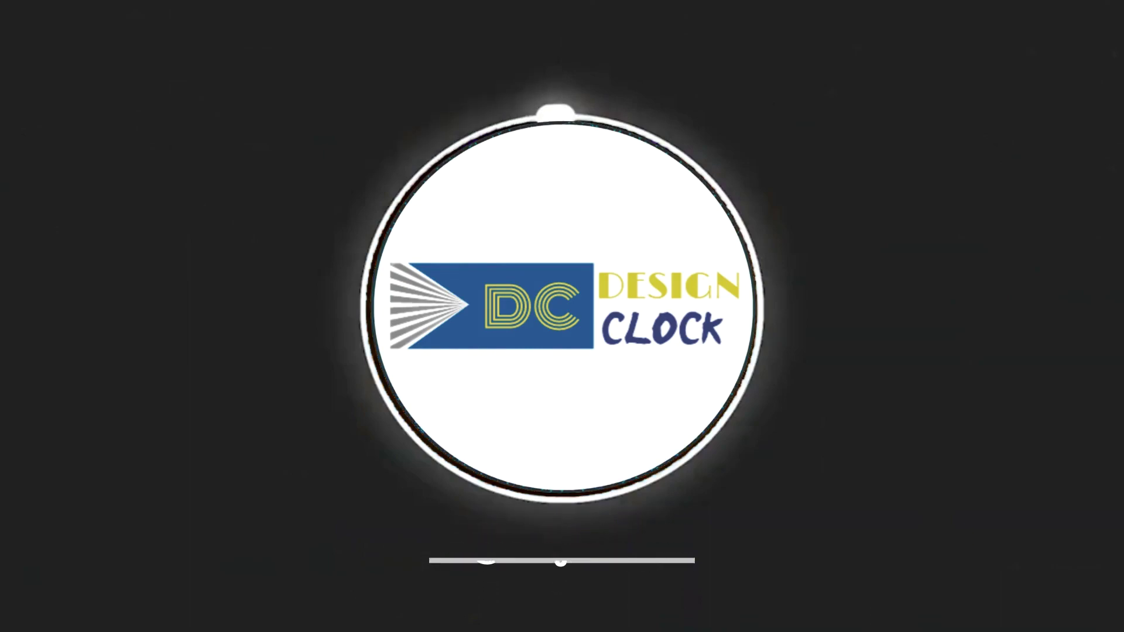
- Paste the APPROVED stamp over the letter's closing text and tilt it with a corner rotation handle
left_click(381, 310)
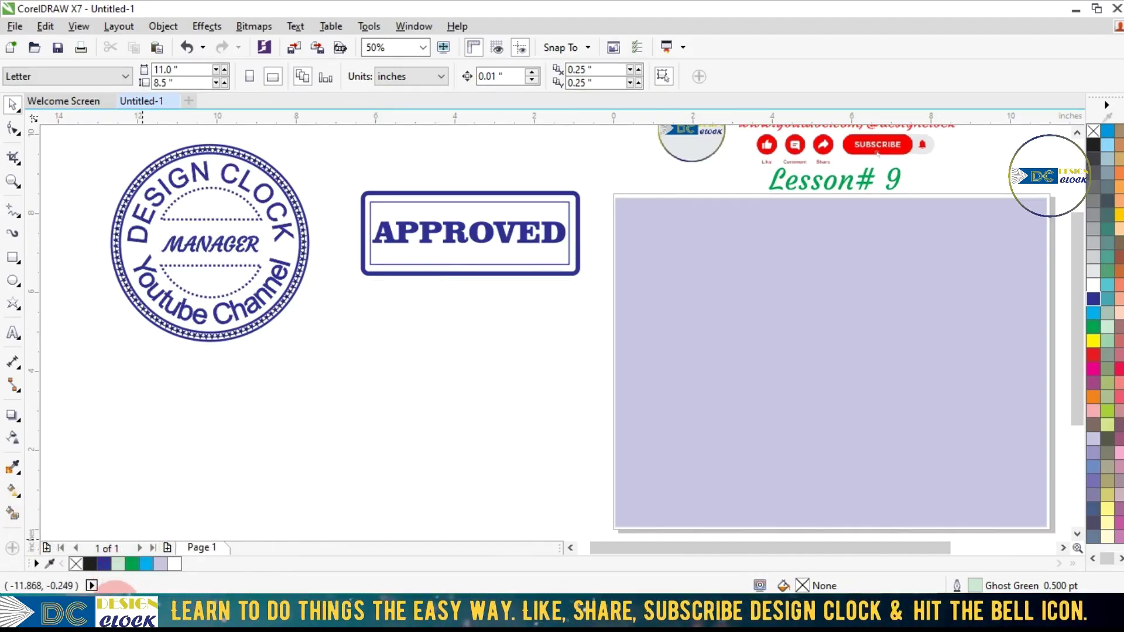
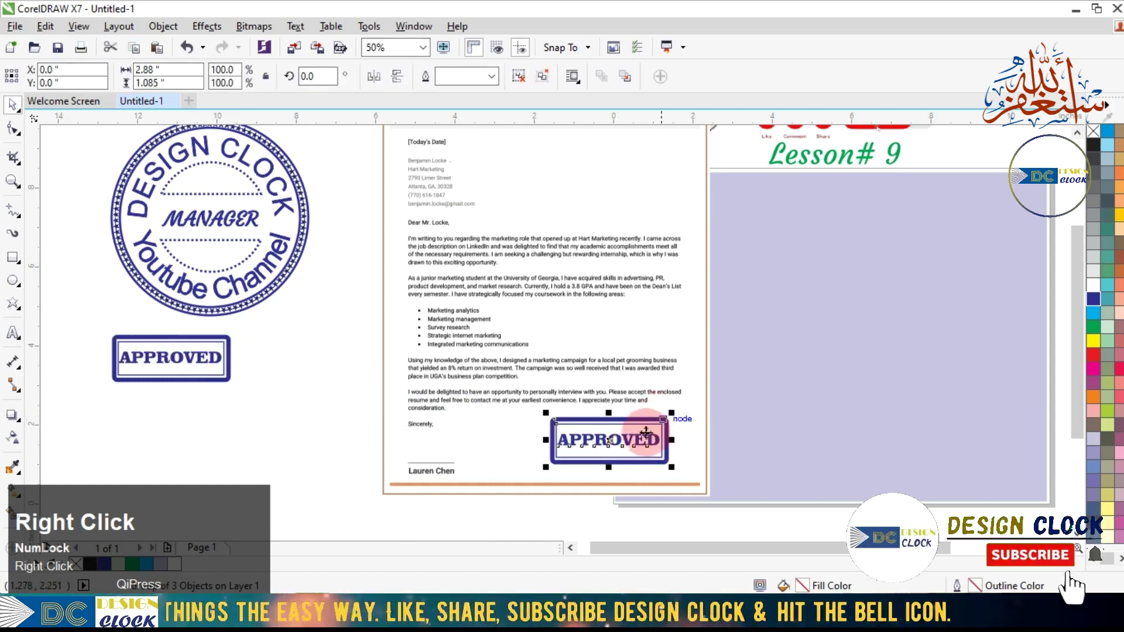
left_click_drag(1062, 585, 817, 440)
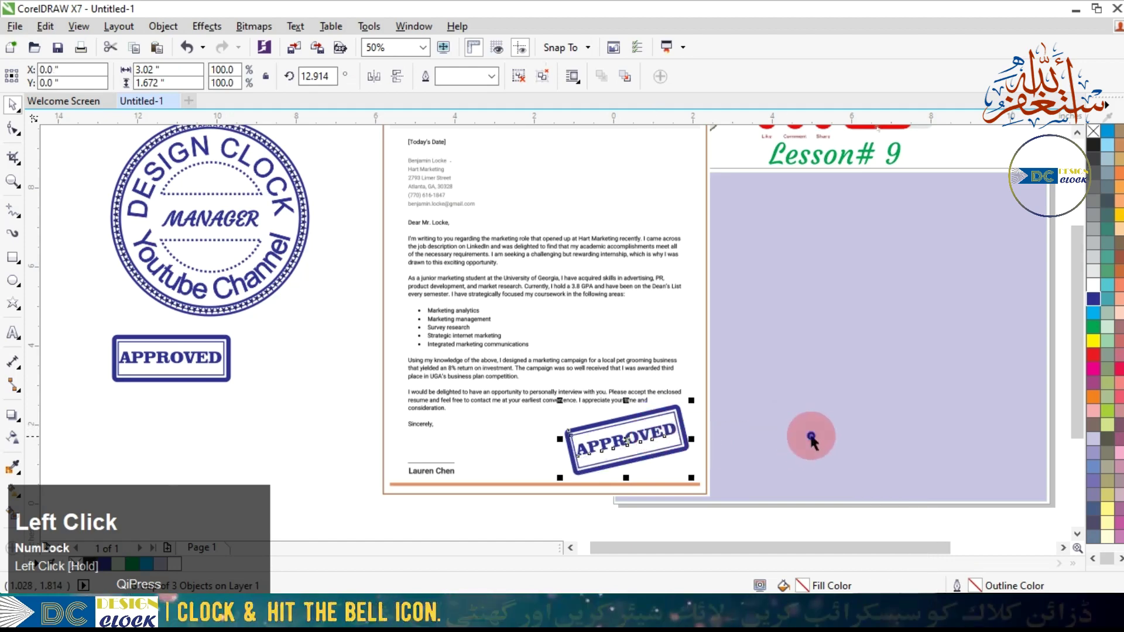
scroll("up", 3)
scroll("down", 3)
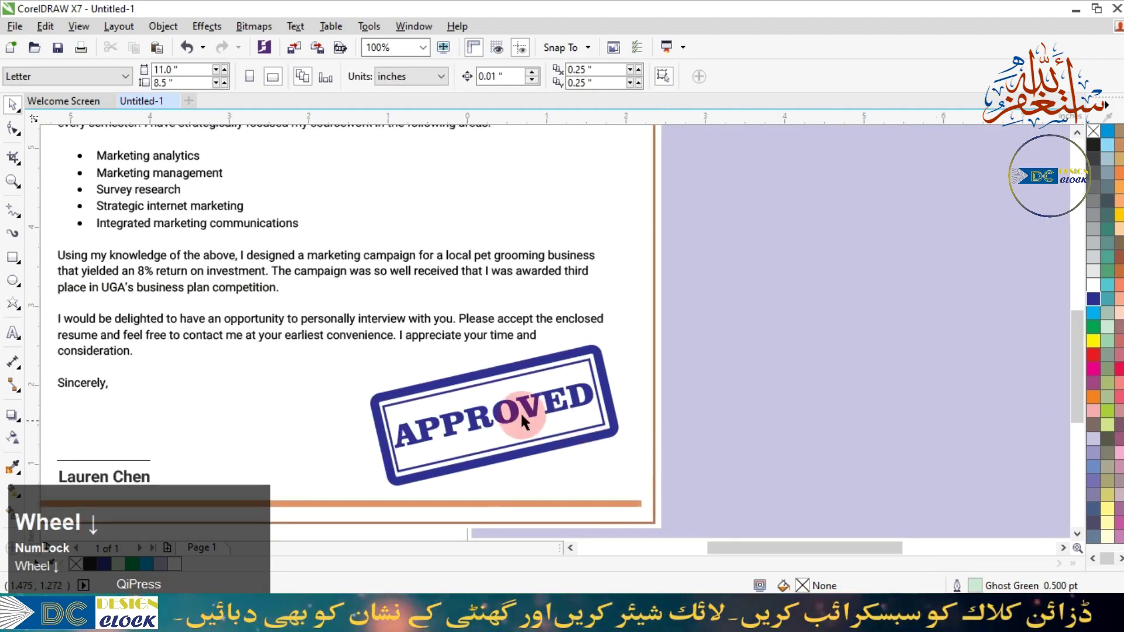
scroll("up", 3)
scroll("down", 3)
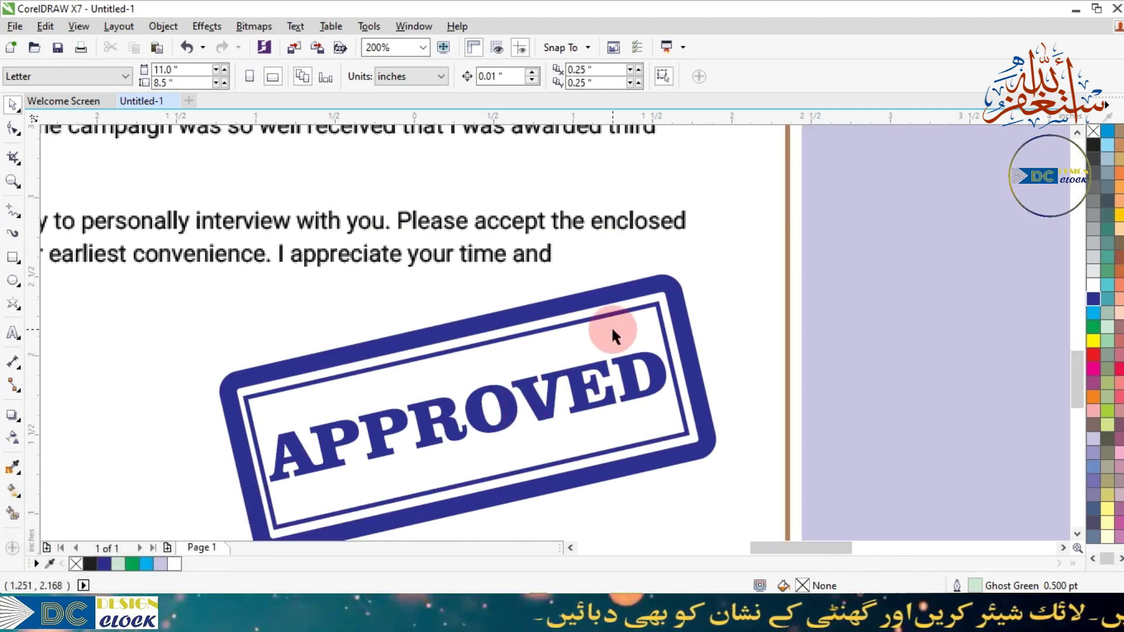
scroll("down", 3)
scroll("up", 3)
scroll("down", 3)
left_click(1084, 377)
- Convert the tilted APPROVED stamp to a 300 dpi CMYK bitmap with transparent background
left_click_drag(1085, 377, 577, 429)
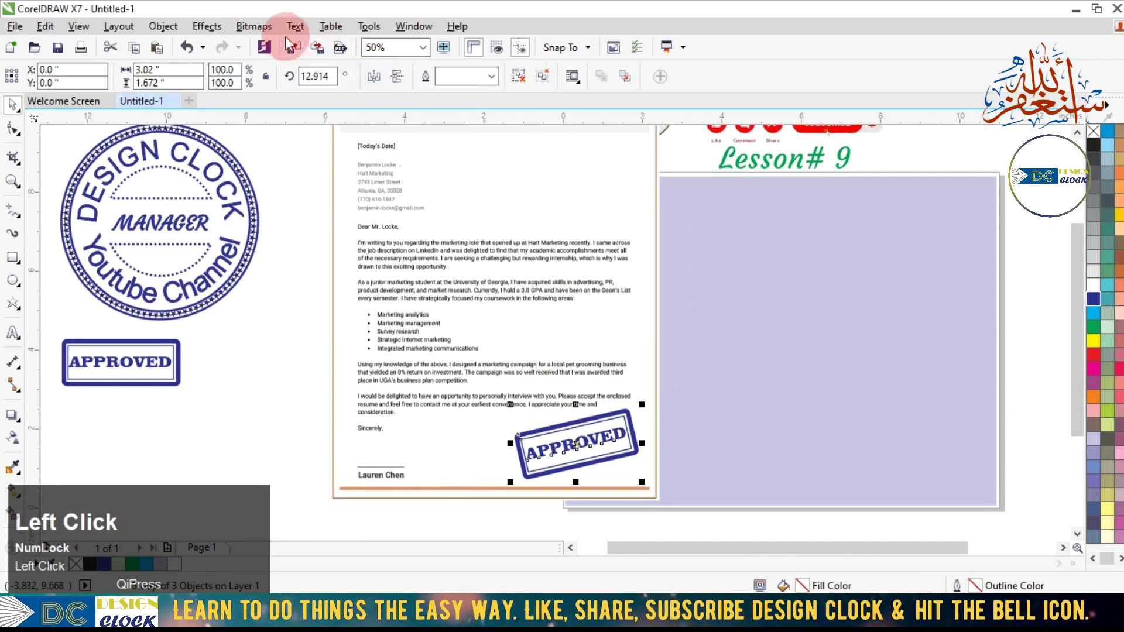
left_click(260, 34)
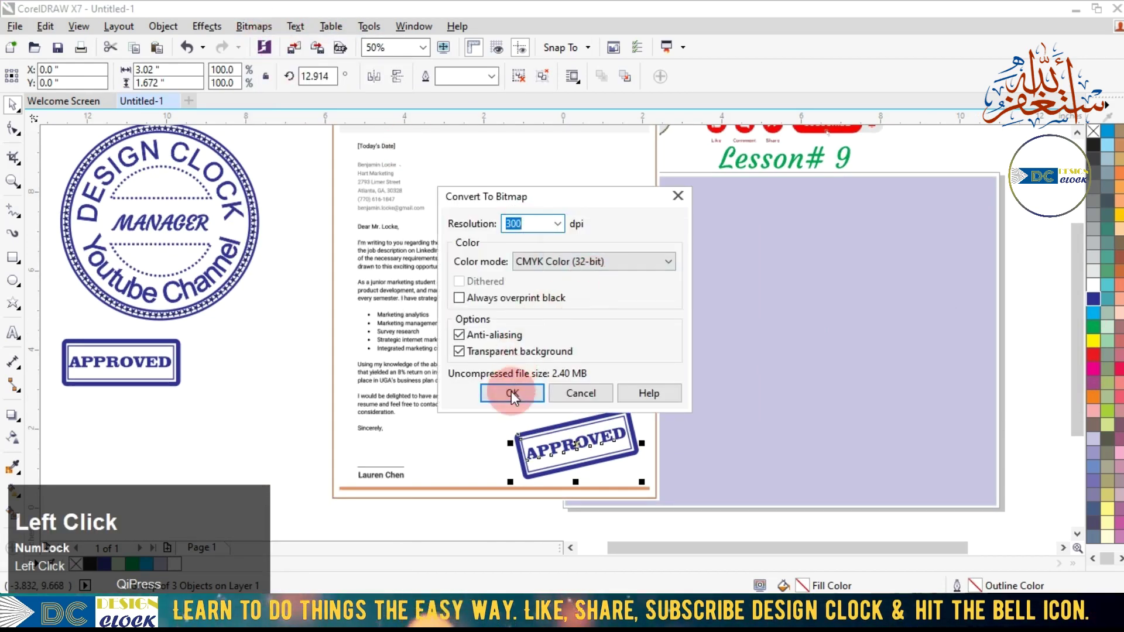
scroll("up", 3)
scroll("up", 3)
scroll("down", 3)
scroll("down", 3)
scroll("up", 3)
scroll("up", 3)
scroll("down", 3)
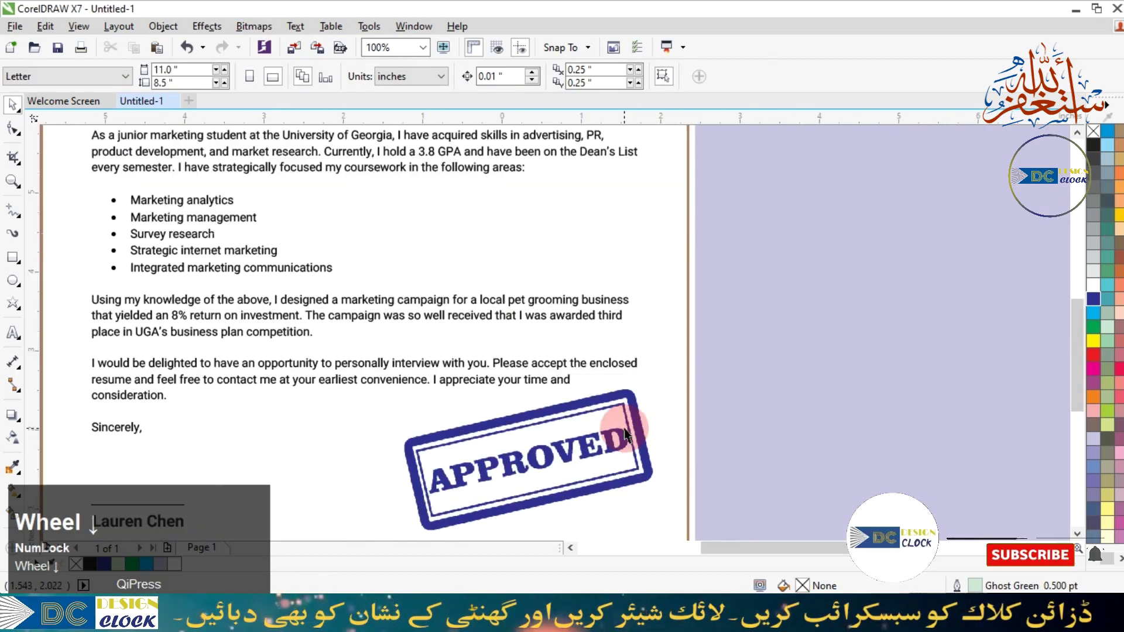
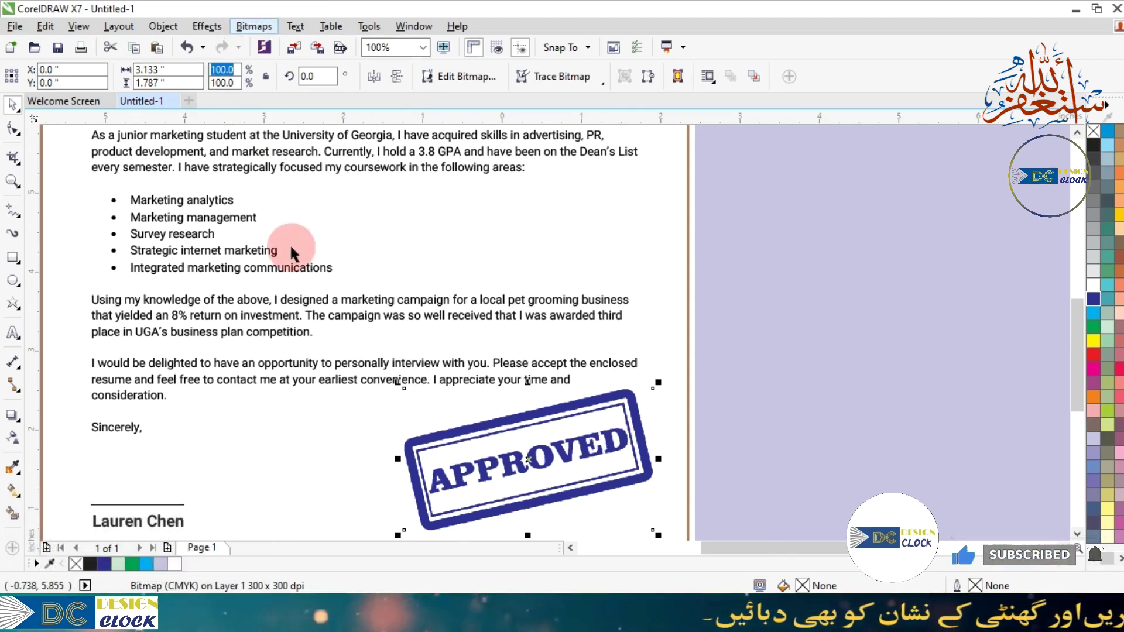
left_click(256, 33)
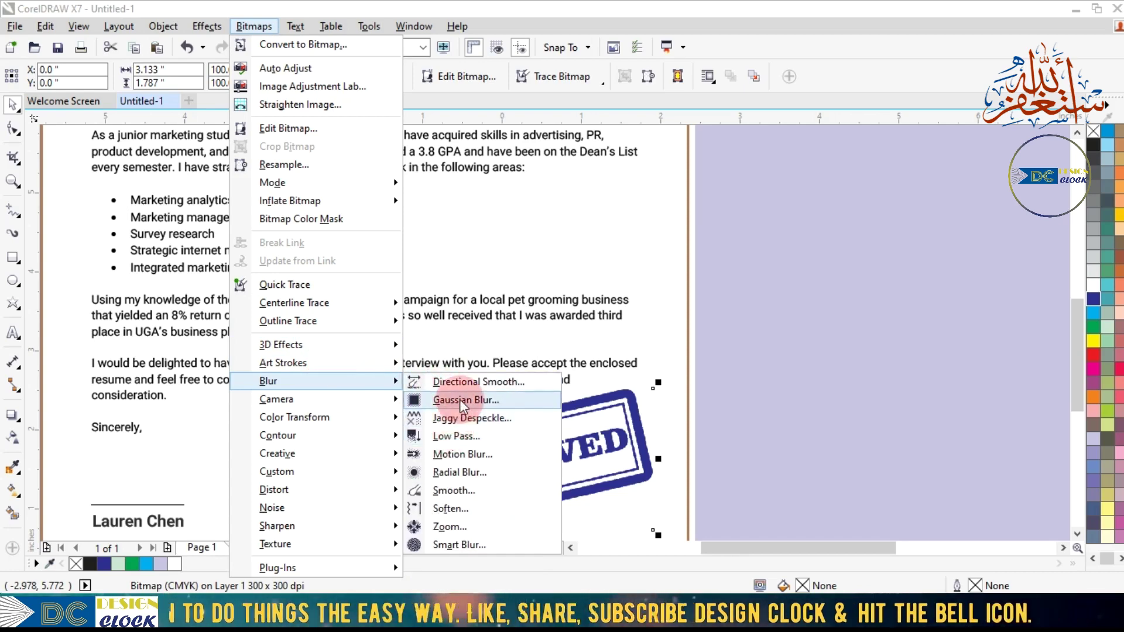
left_click(465, 406)
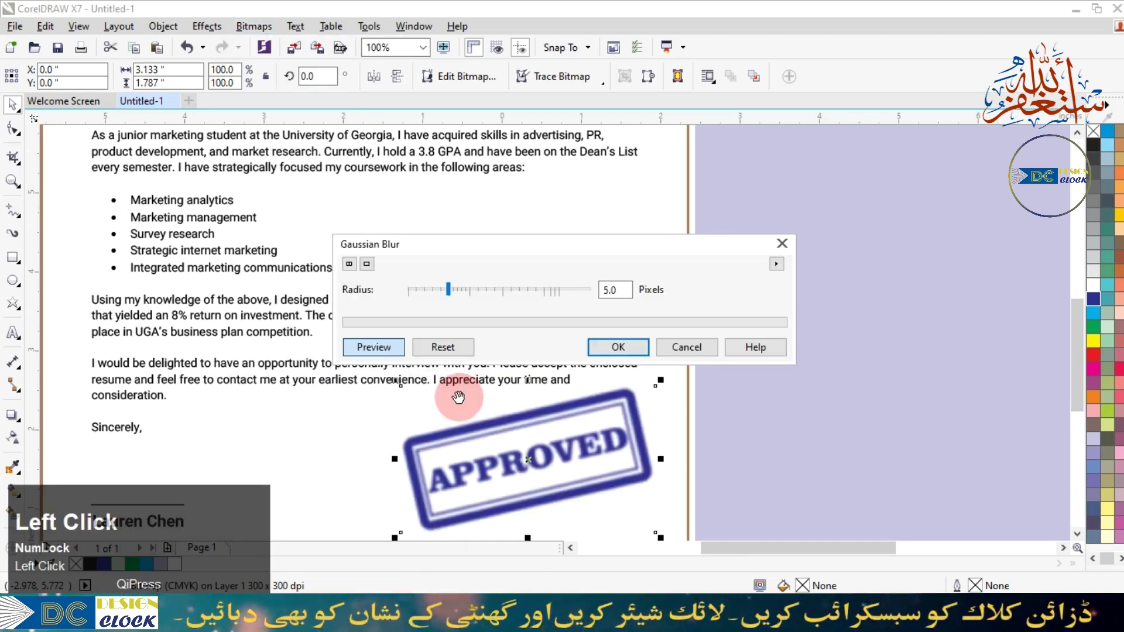
left_click(699, 357)
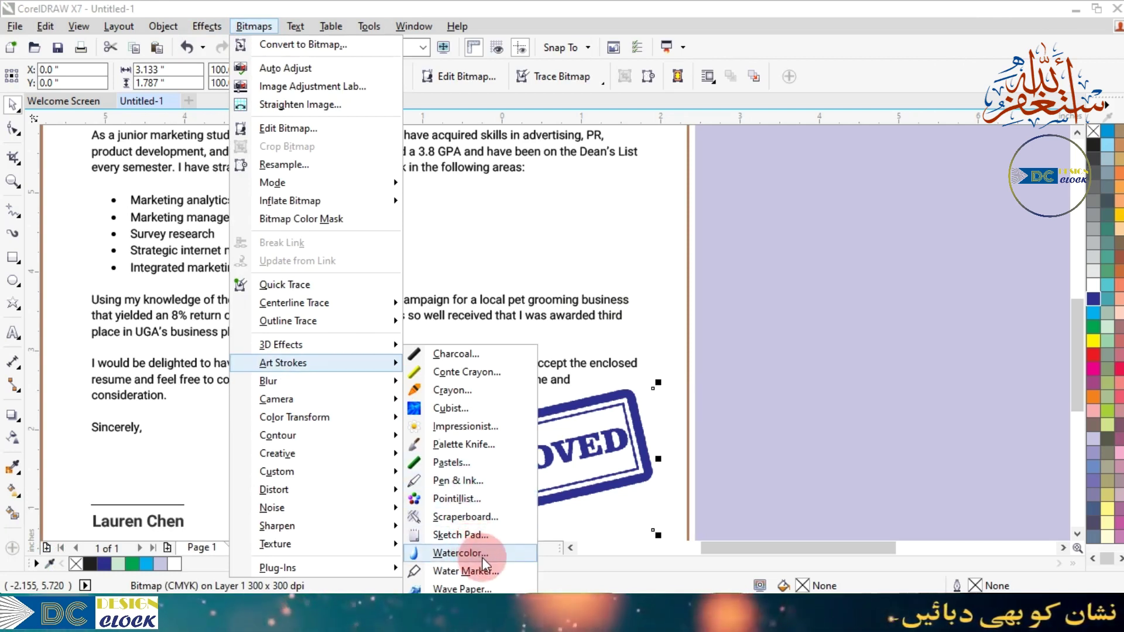
- Apply a Watercolor art stroke with Brush Size 3 and Water Amount 30 to the stamp
left_click(488, 562)
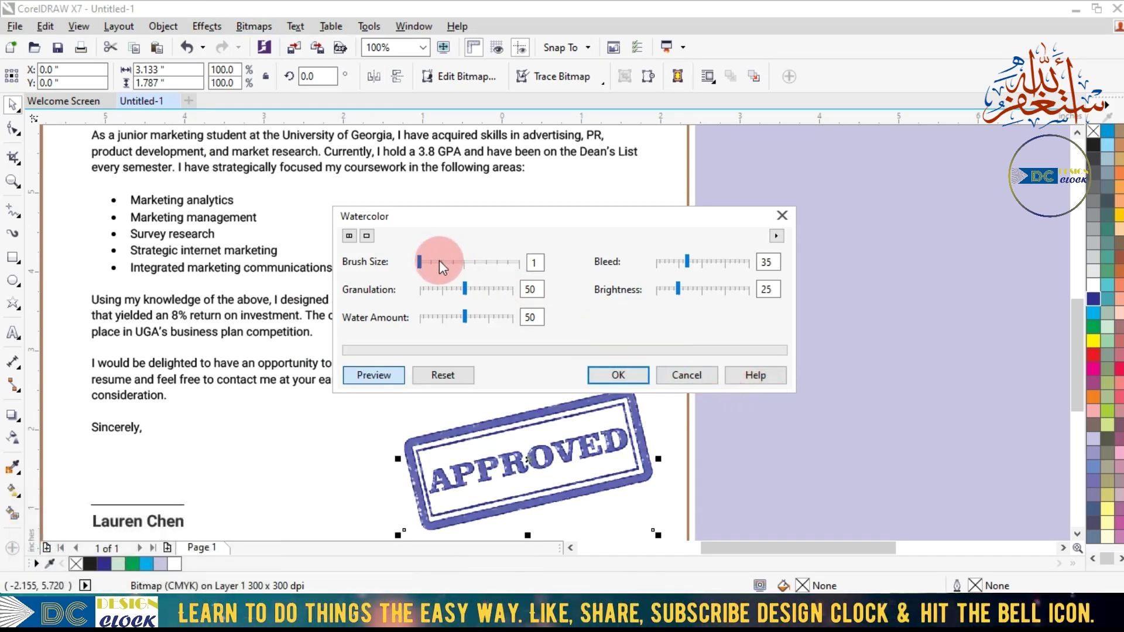
left_click(442, 268)
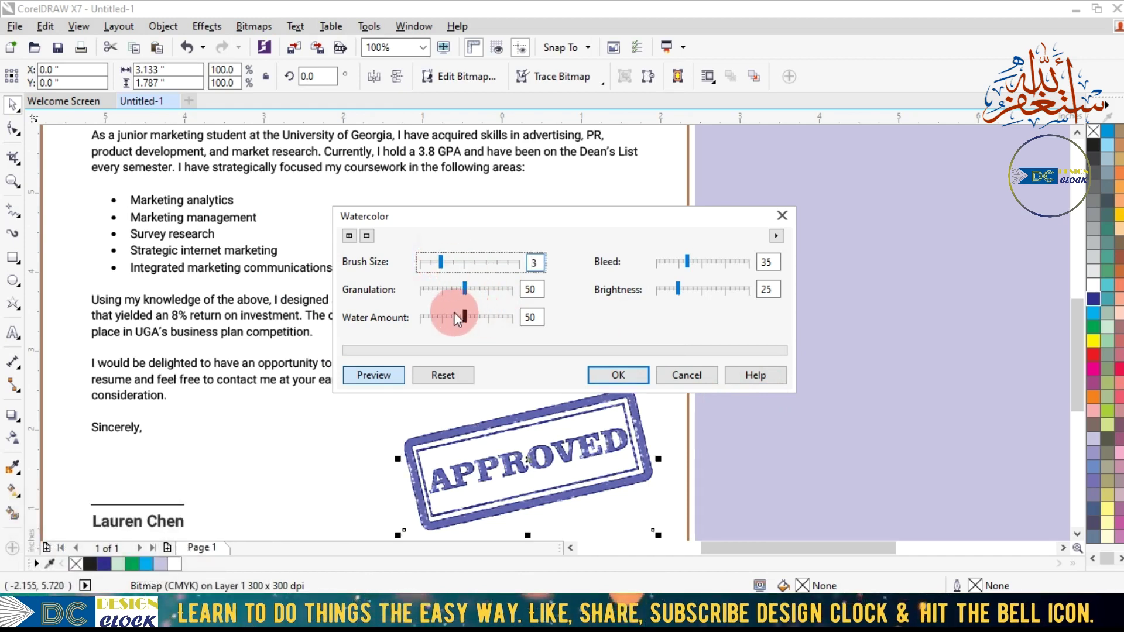
left_click(450, 322)
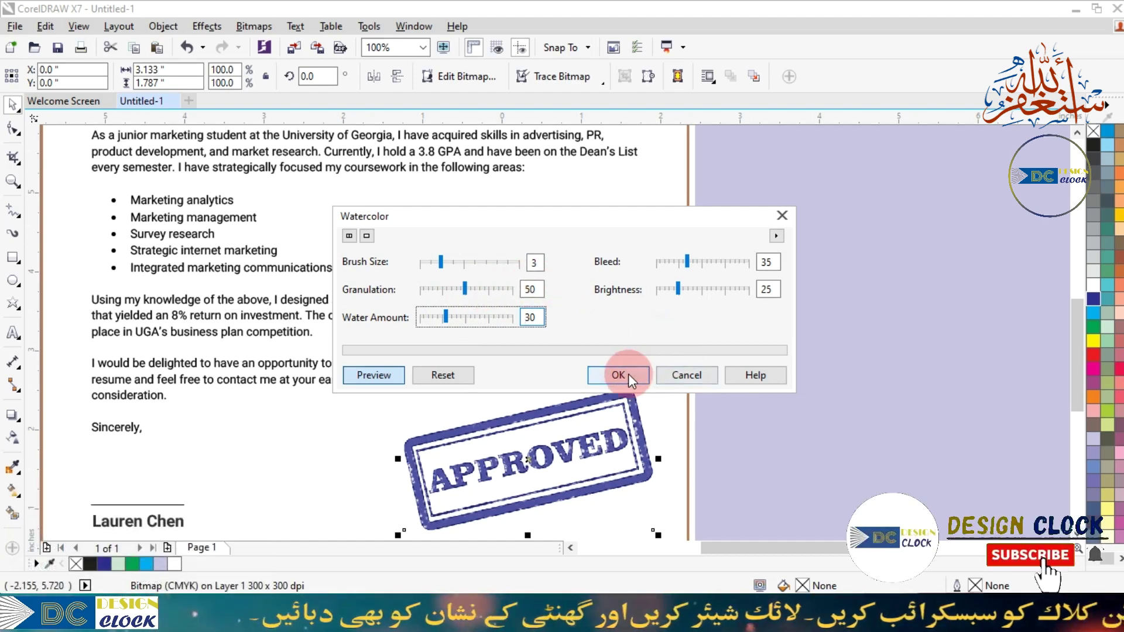
scroll("down", 3)
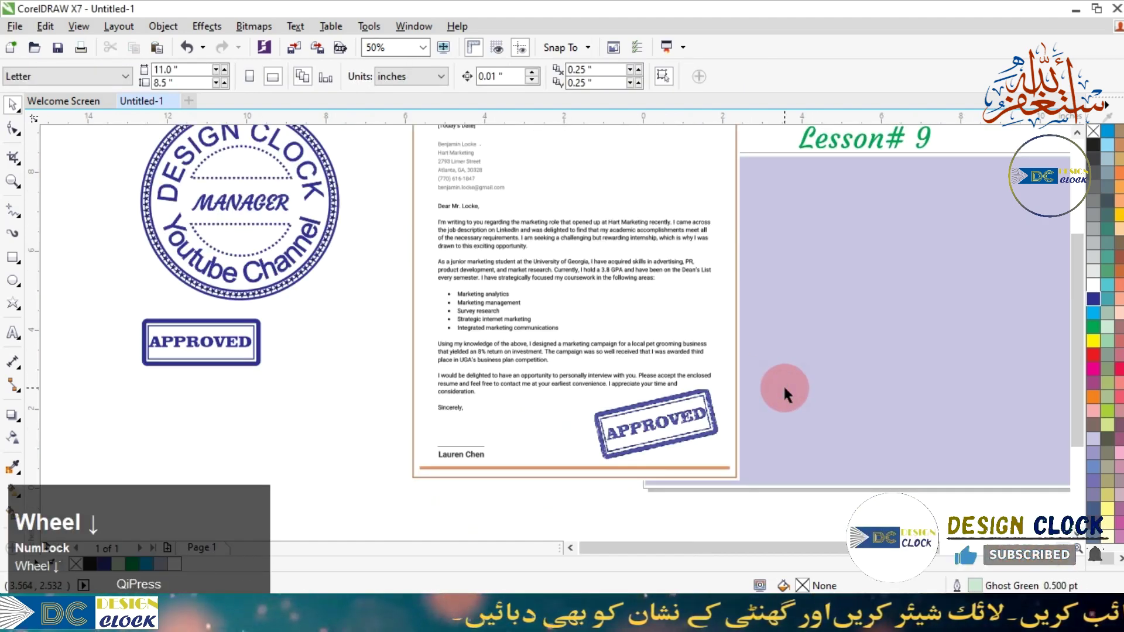
scroll("up", 3)
scroll("down", 3)
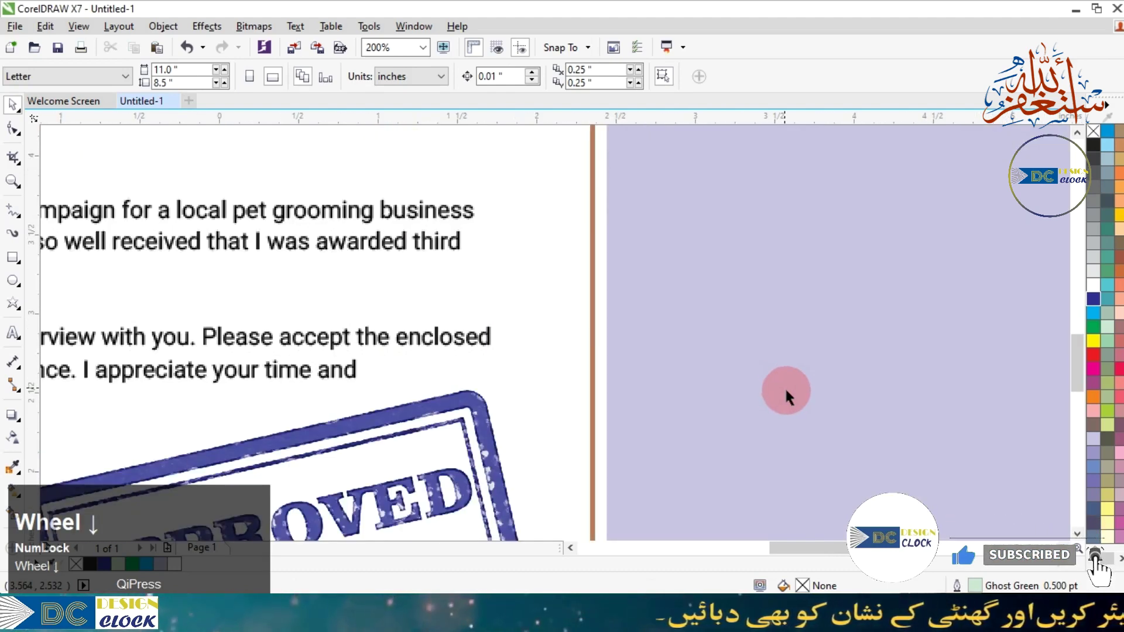
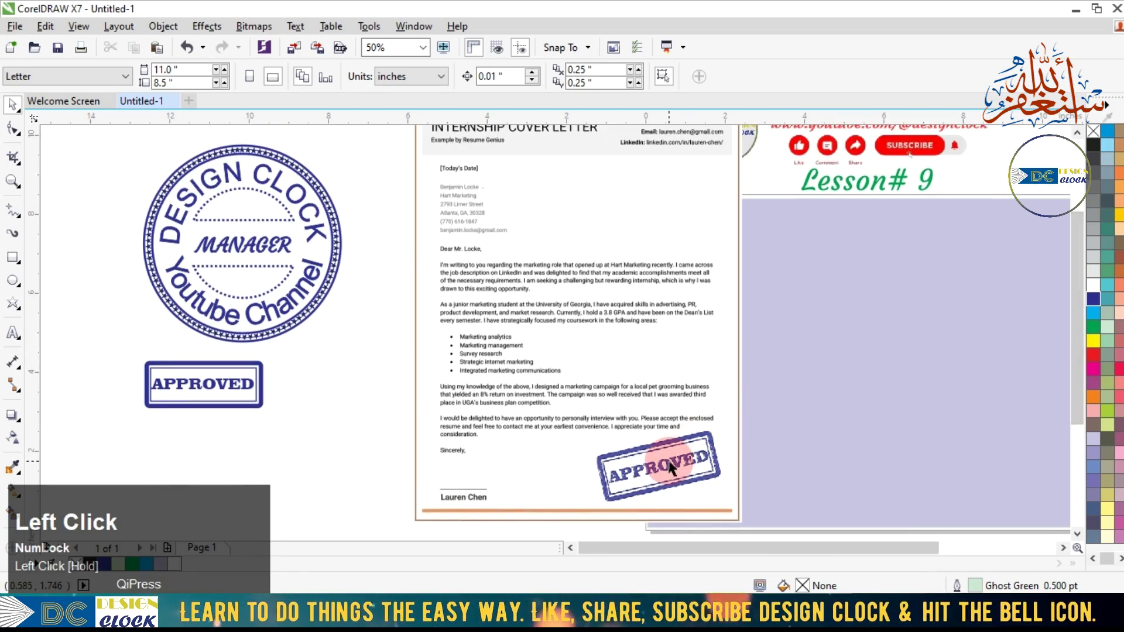
- Try the stamp over the paragraphs and near the recipient address, then delete it
left_click_drag(1075, 382, 1099, 333)
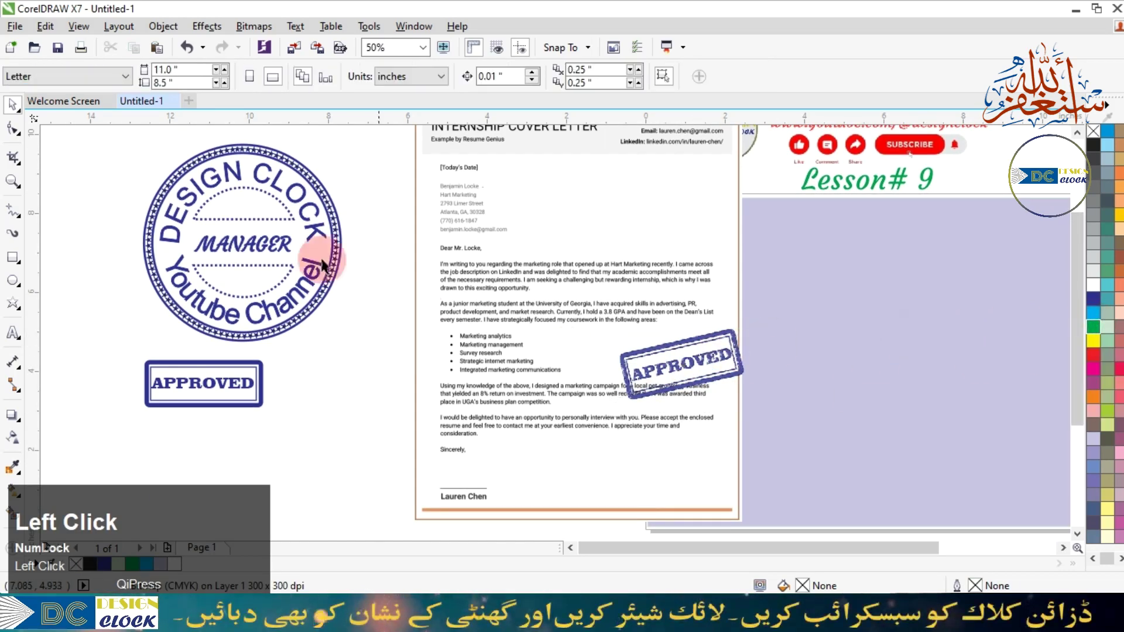
left_click(661, 376)
left_click_drag(658, 374, 580, 288)
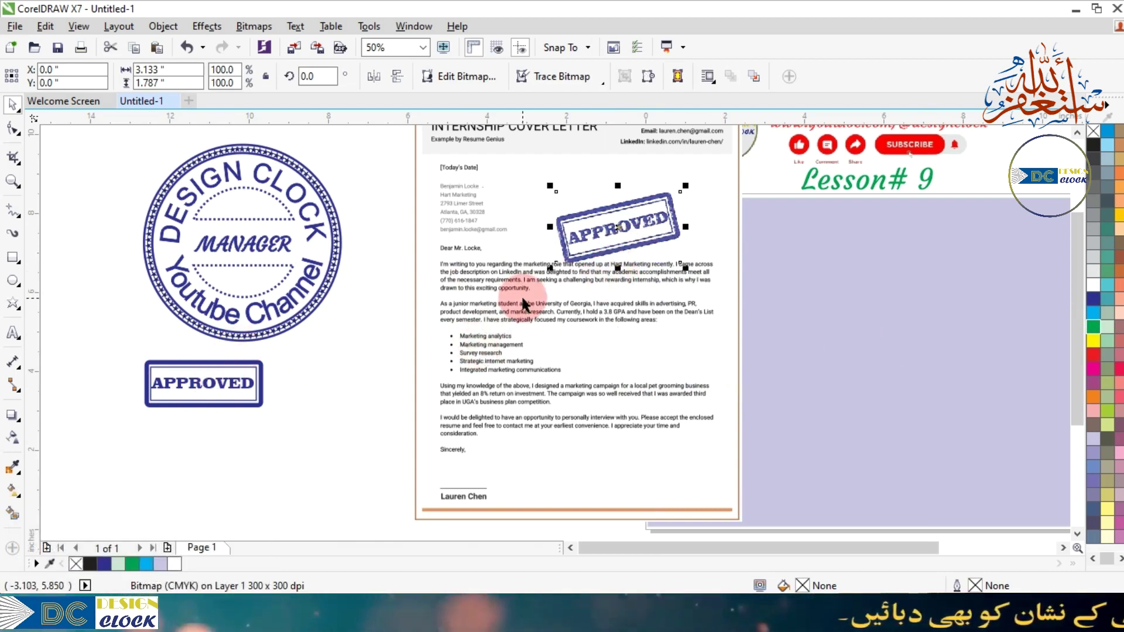
key("Delete")
- Duplicate the original APPROVED stamp onto the letter and convert the copy to a bitmap
left_click(220, 392)
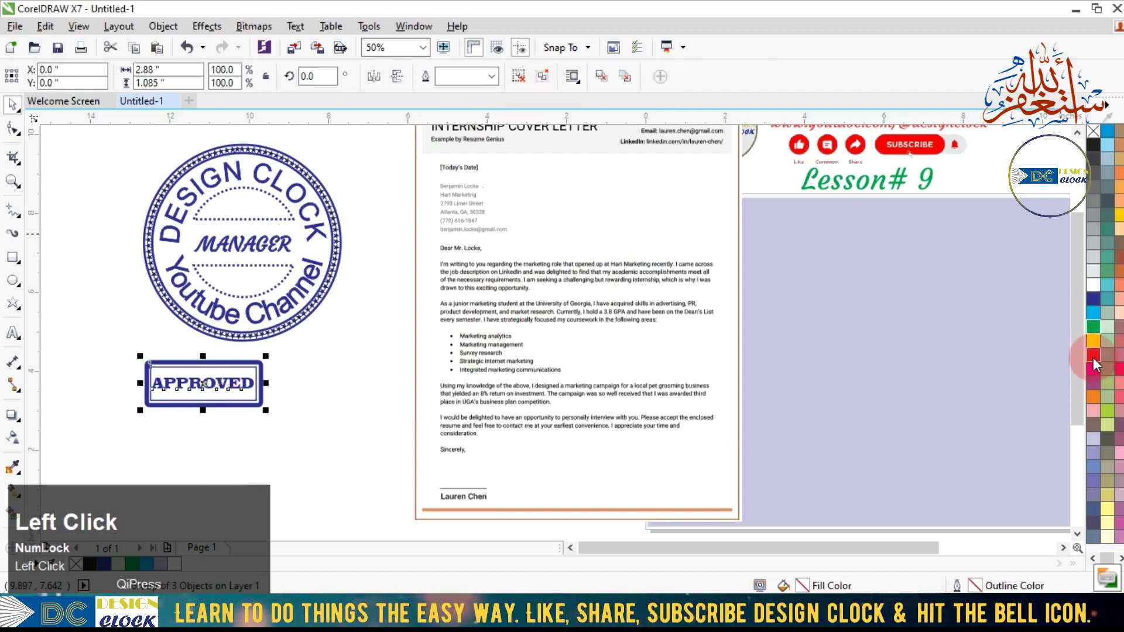
key("ctrl+z")
left_click_drag(521, 79, 1095, 333)
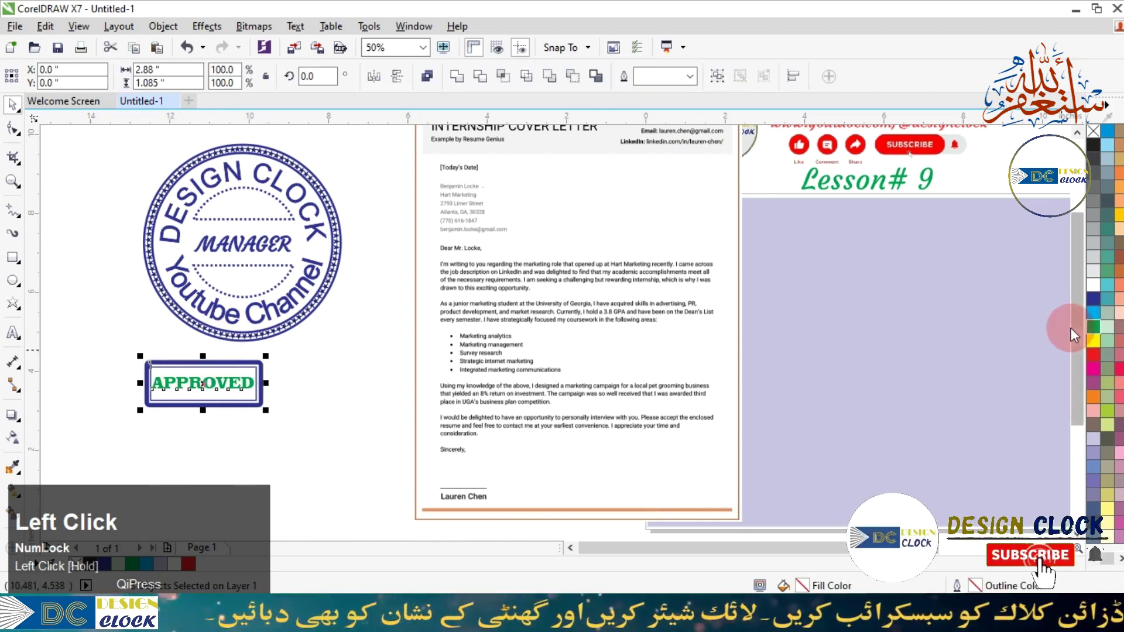
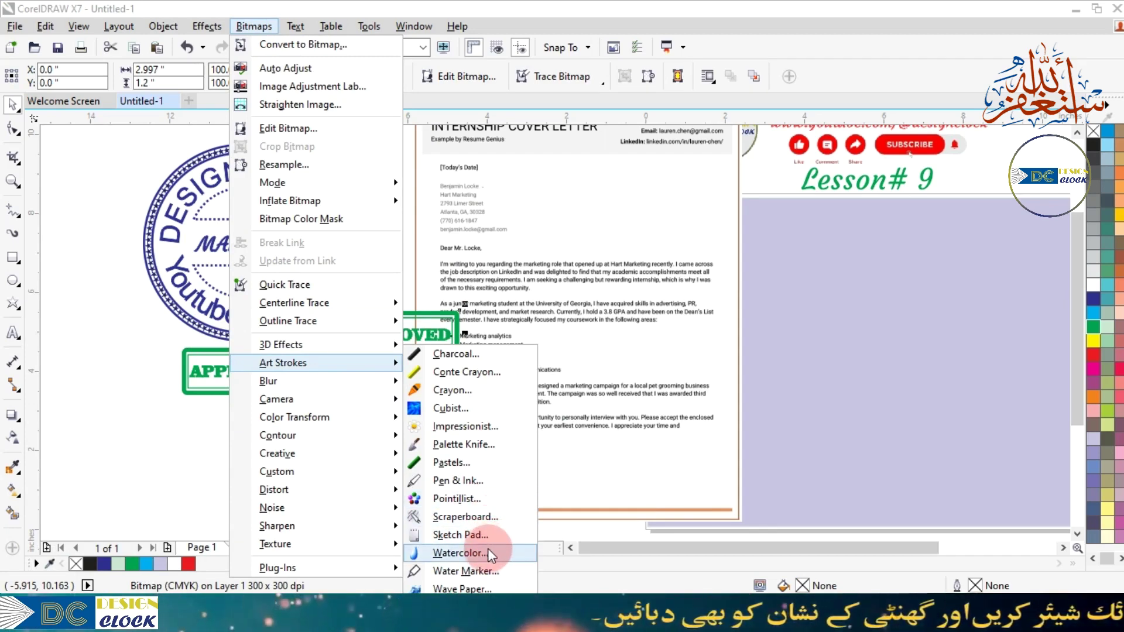
- Apply the Watercolor effect, then shrink, tilt and move the green stamp beside the bullet list
left_click_drag(490, 545, 869, 329)
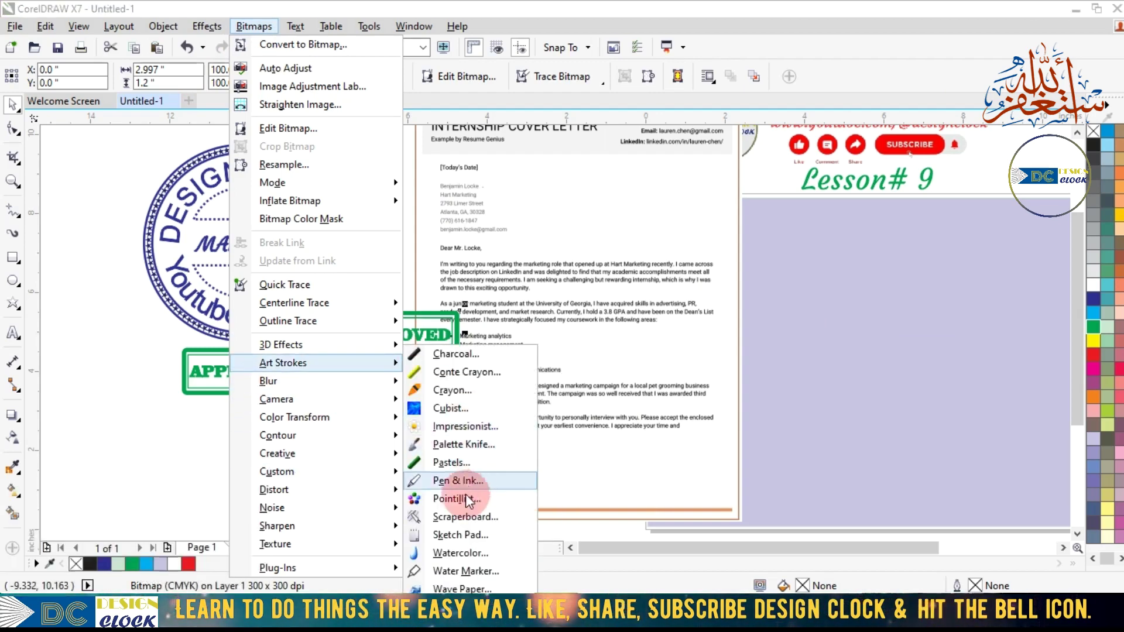
left_click_drag(464, 559, 747, 346)
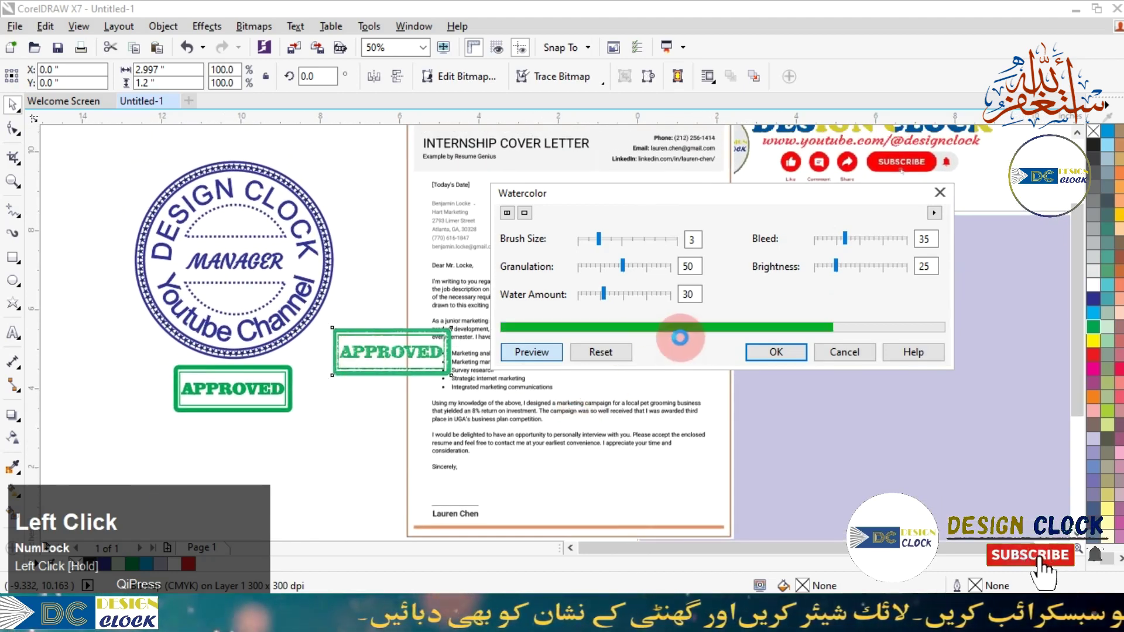
left_click_drag(767, 356, 813, 402)
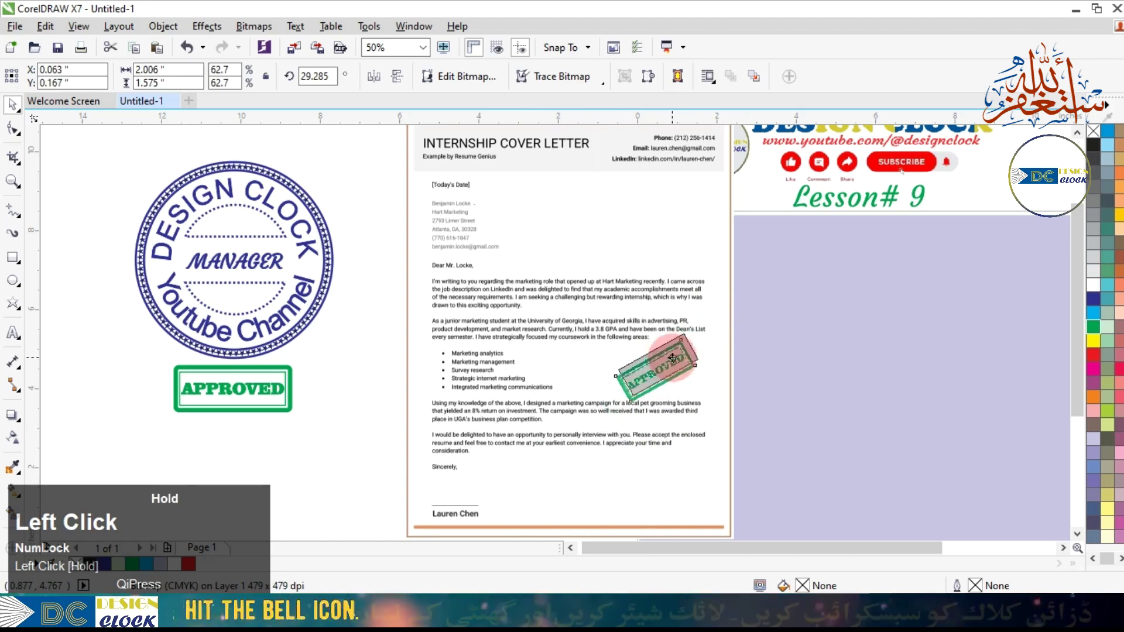
scroll("up", 3)
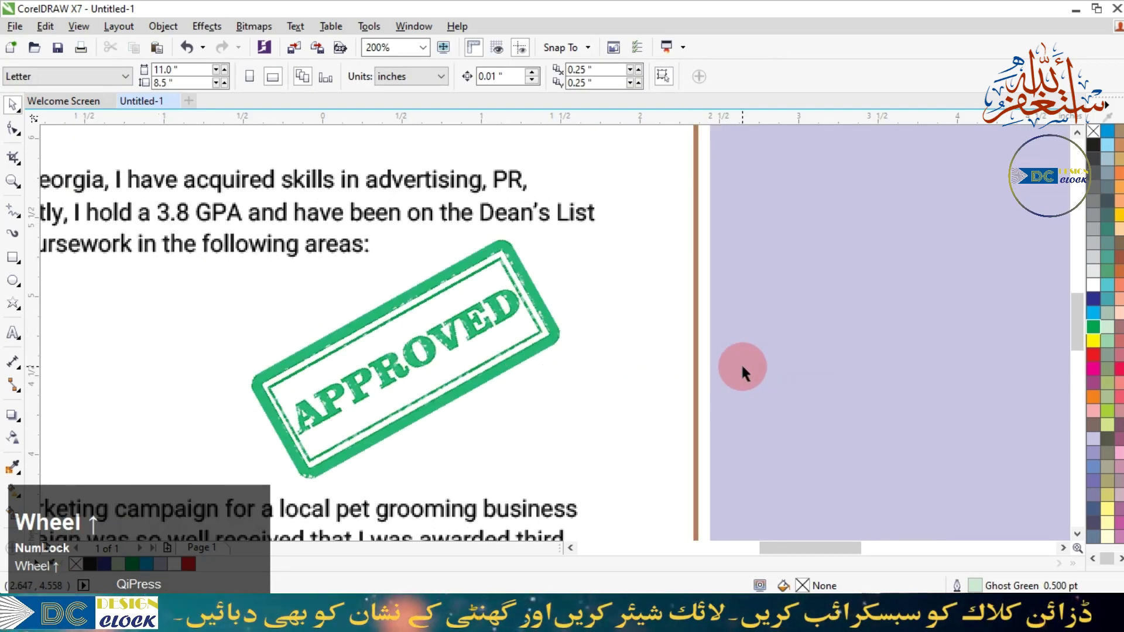
scroll("down", 3)
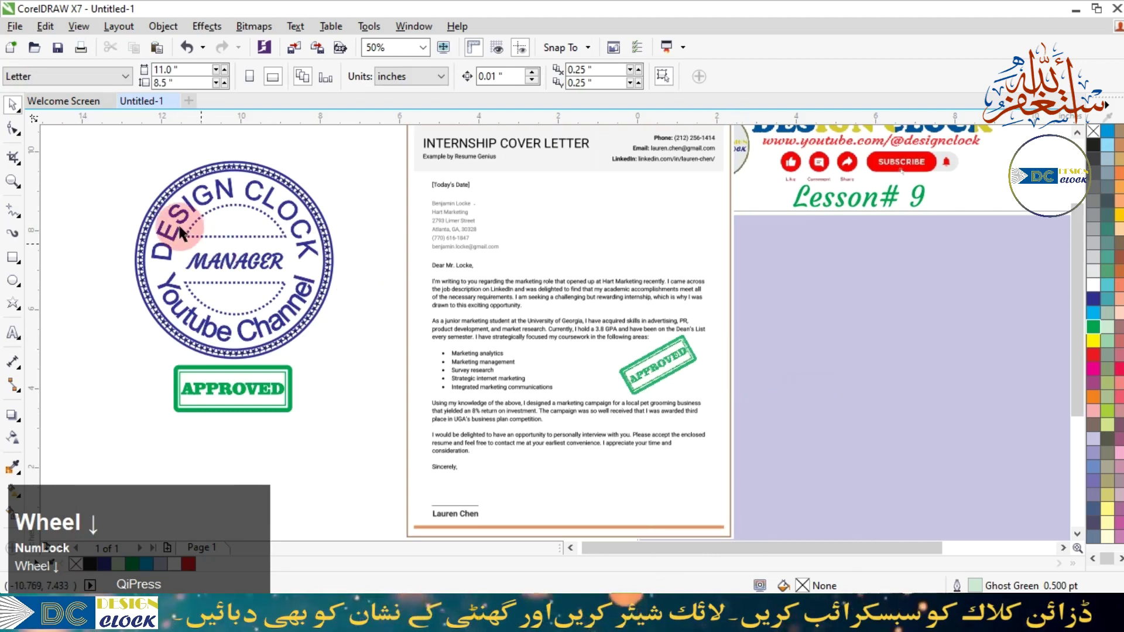
- Copy the DESIGN CLOCK seal as a bitmap at about 29% and place it over the signature area
left_click(181, 217)
right_click(412, 288)
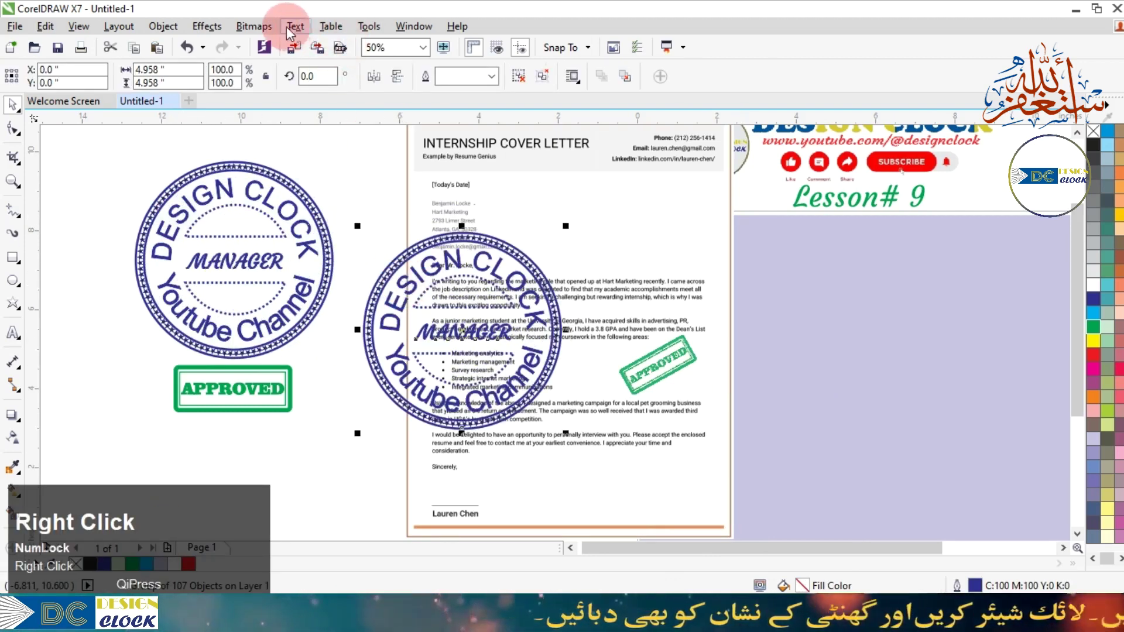
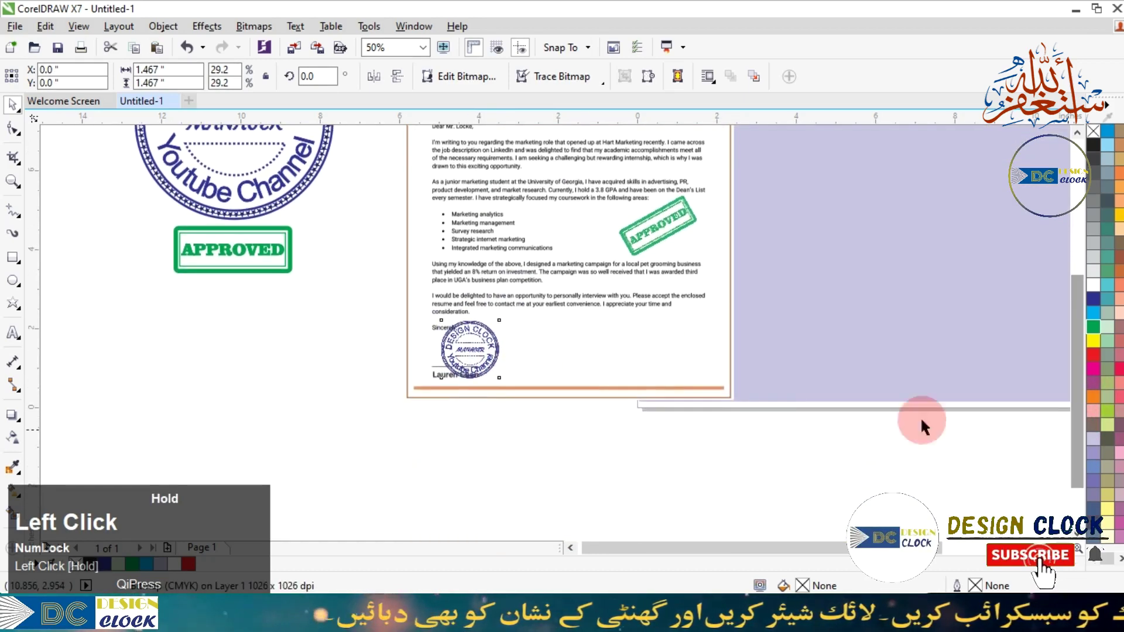
scroll("up", 3)
scroll("down", 3)
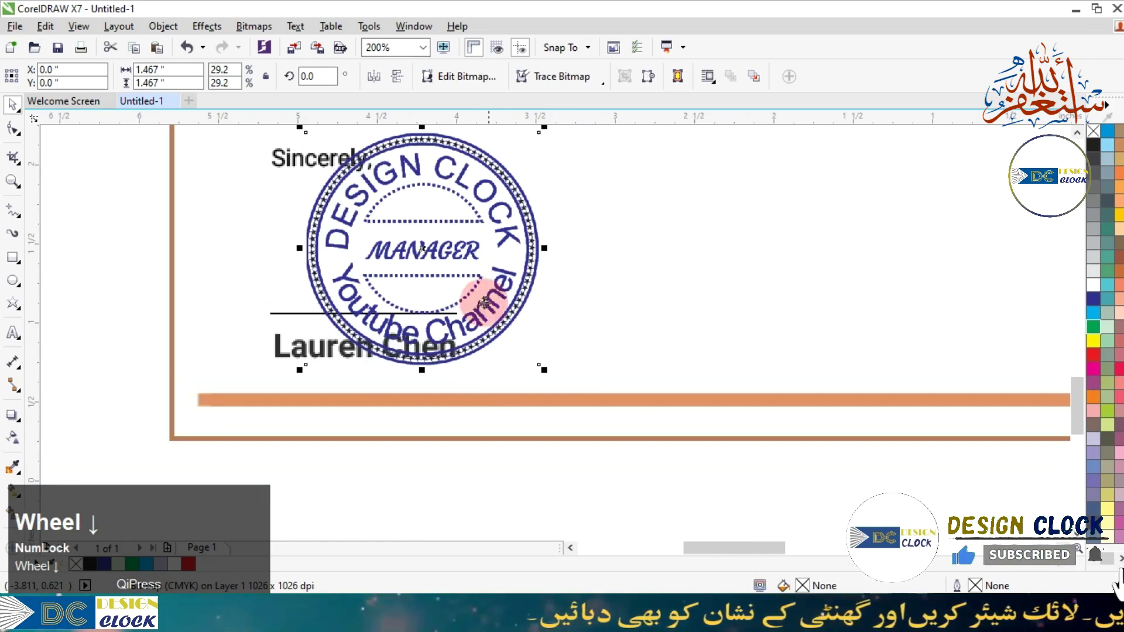
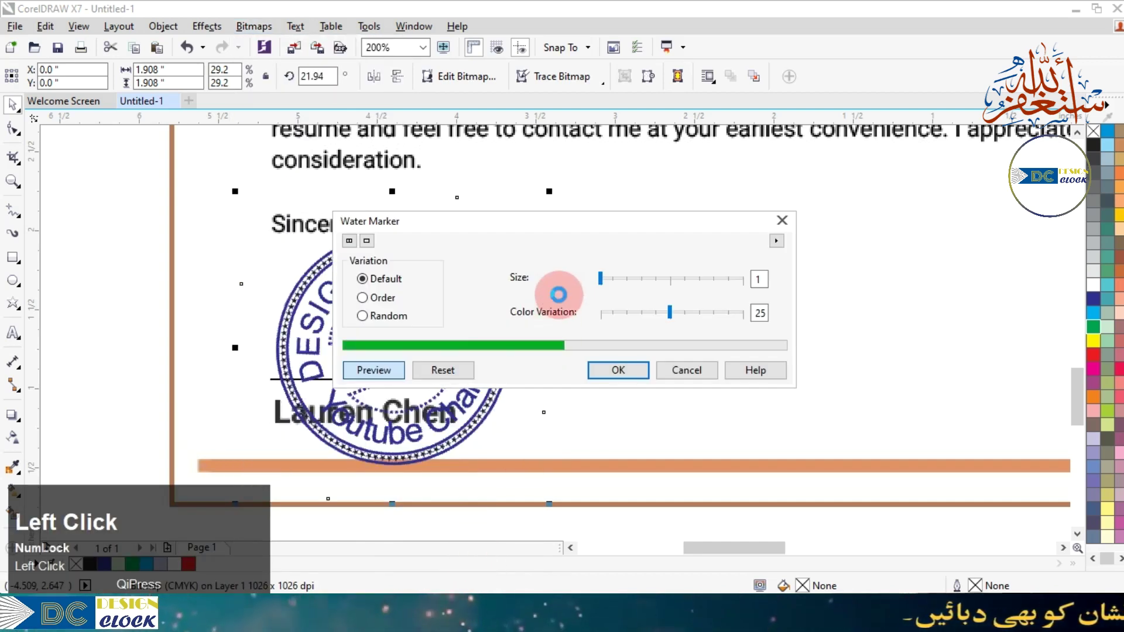
- Apply a Water Marker art stroke with Size 8 to the seal and tilt it
left_click_drag(548, 227, 818, 235)
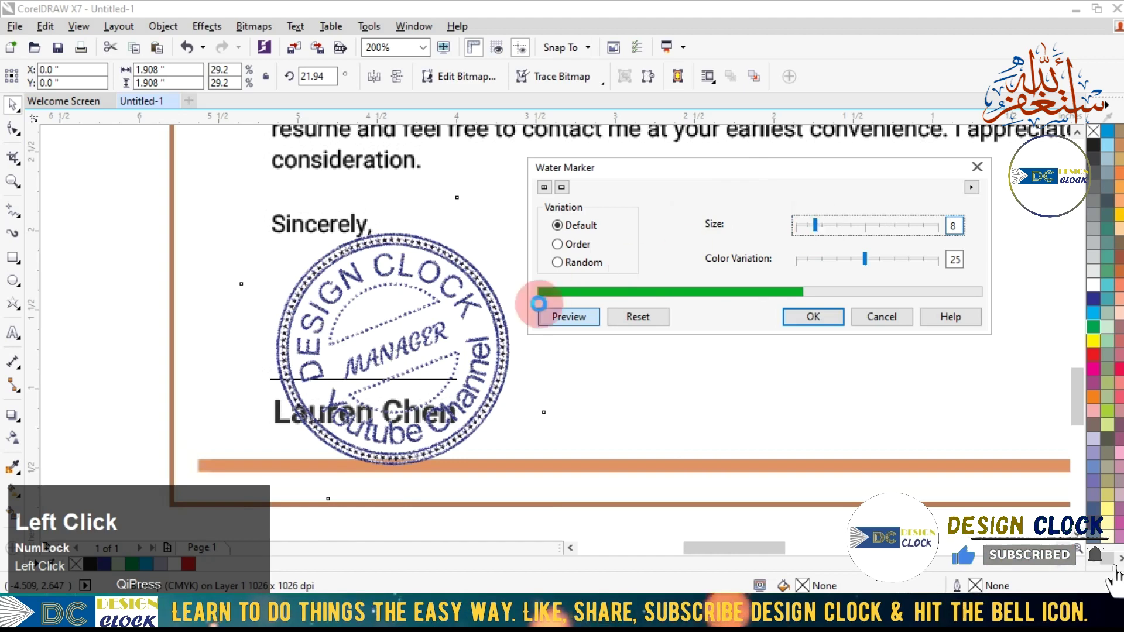
scroll("up", 3)
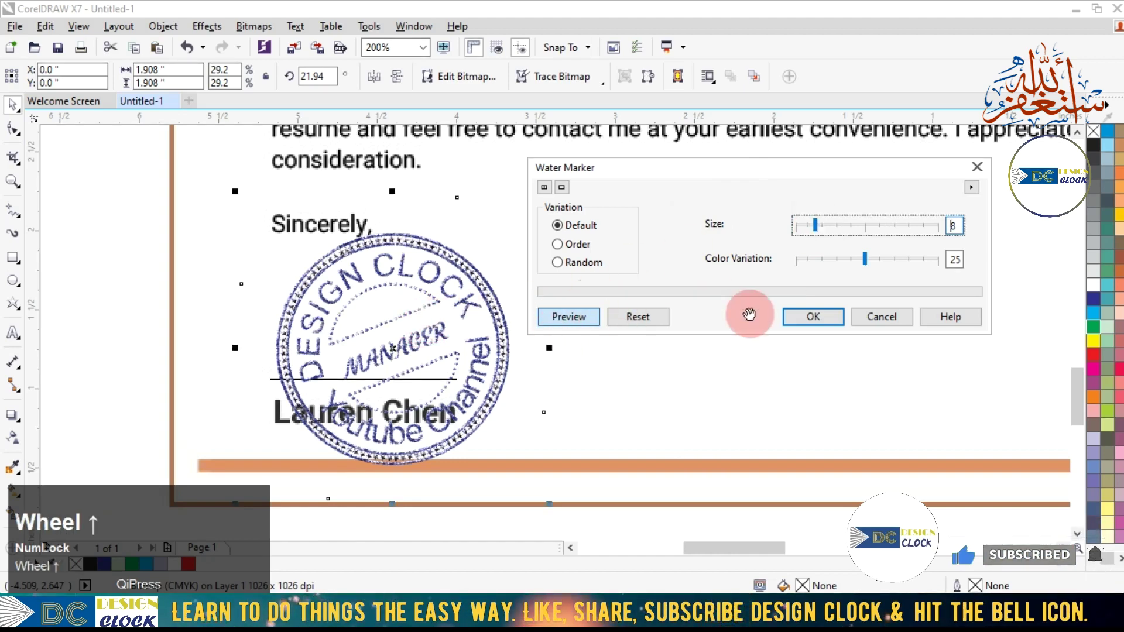
left_click(898, 326)
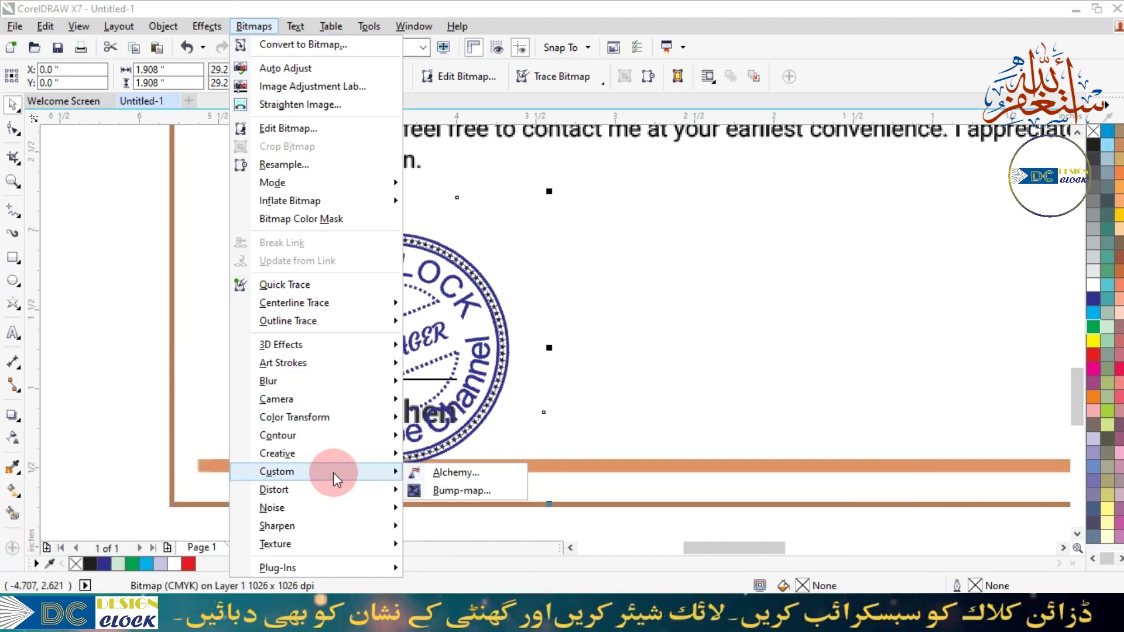
- Apply a Wet Paint distortion with adjusted drip strength to the seal over the sign-off
left_click(342, 489)
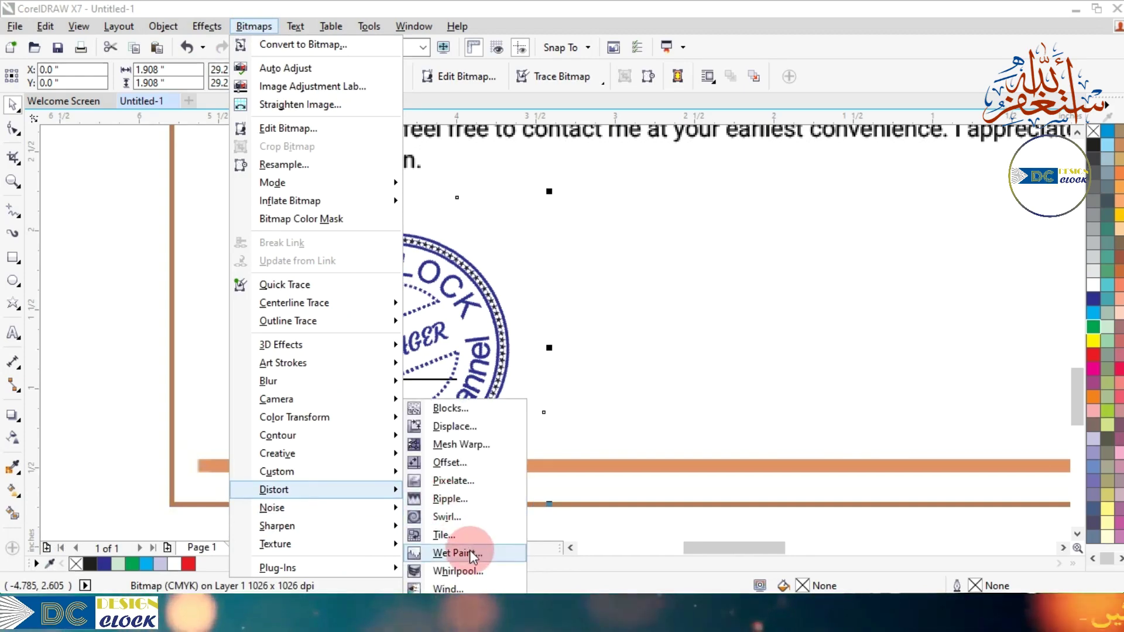
left_click_drag(475, 559, 772, 271)
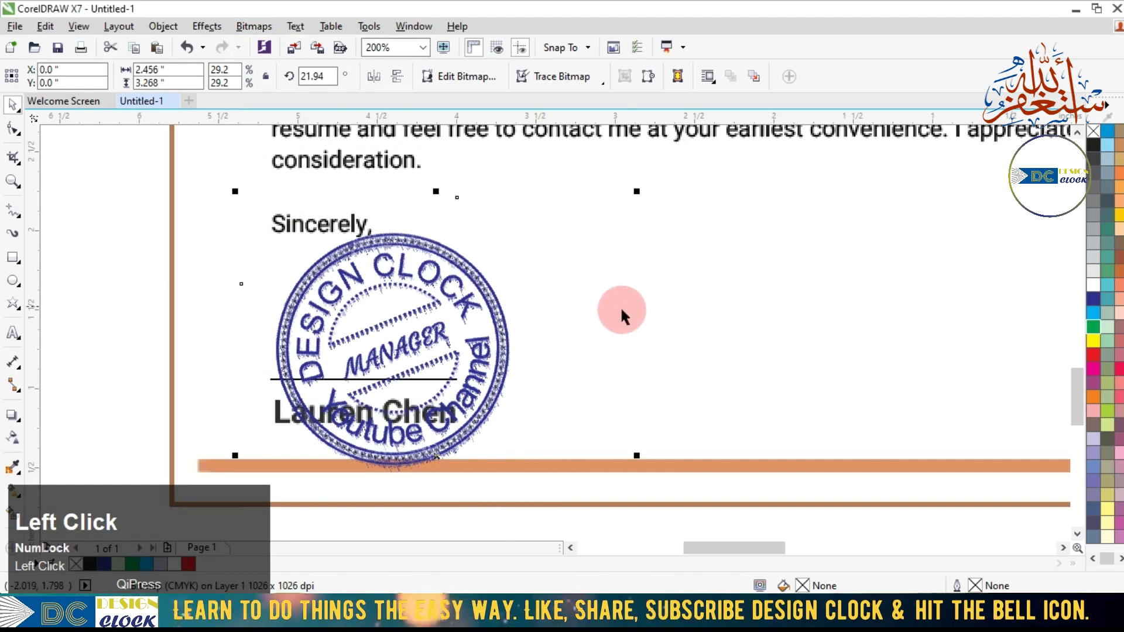
scroll("down", 3)
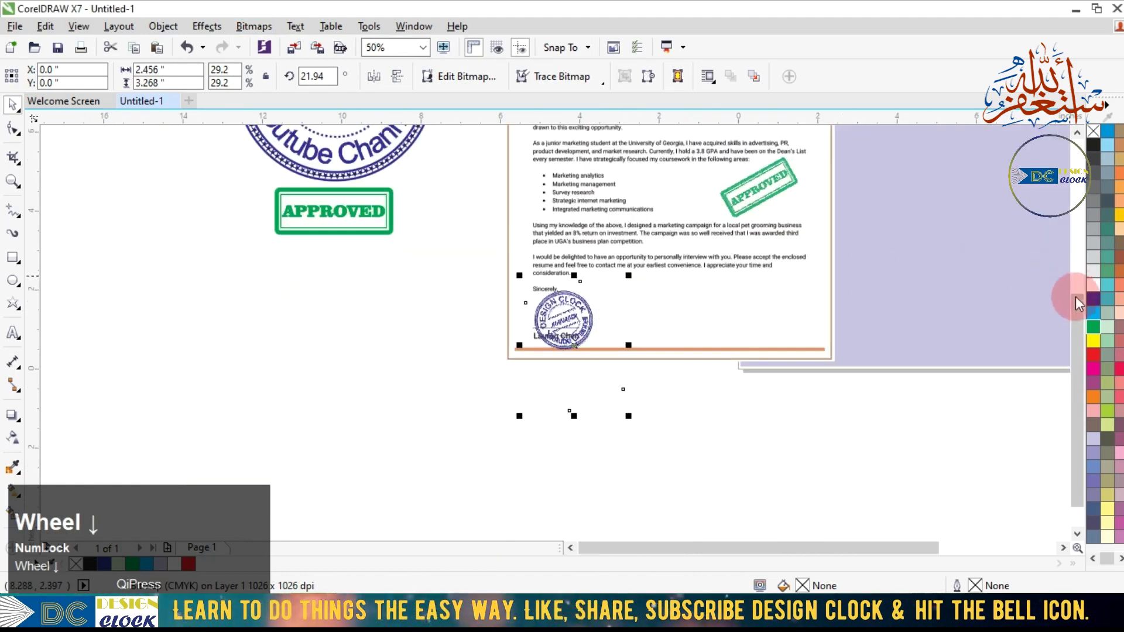
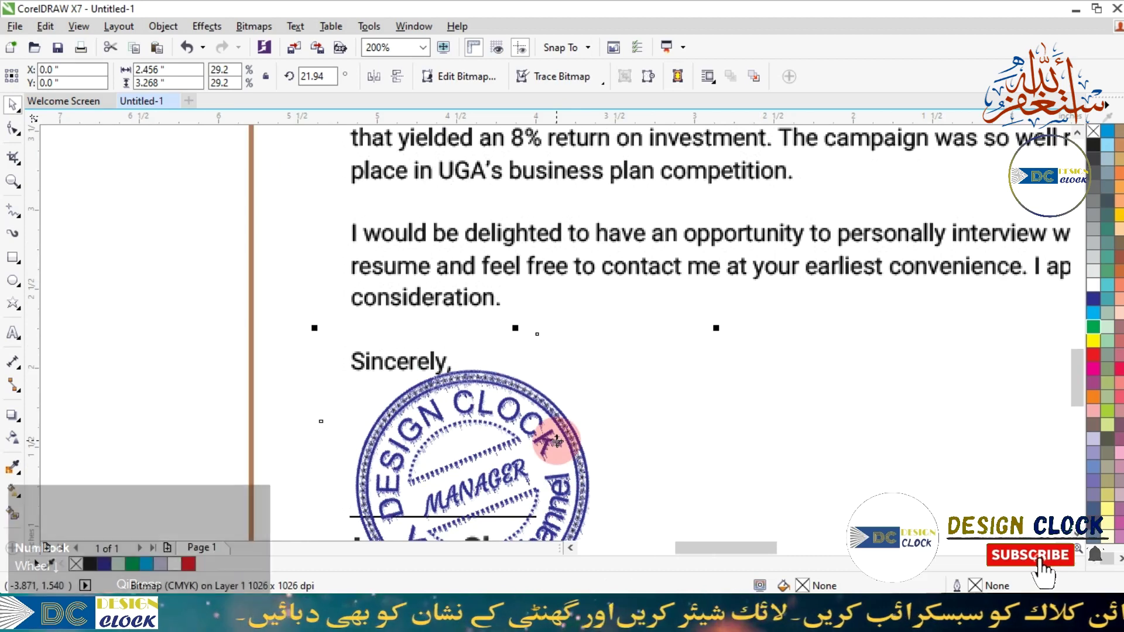
scroll("down", 3)
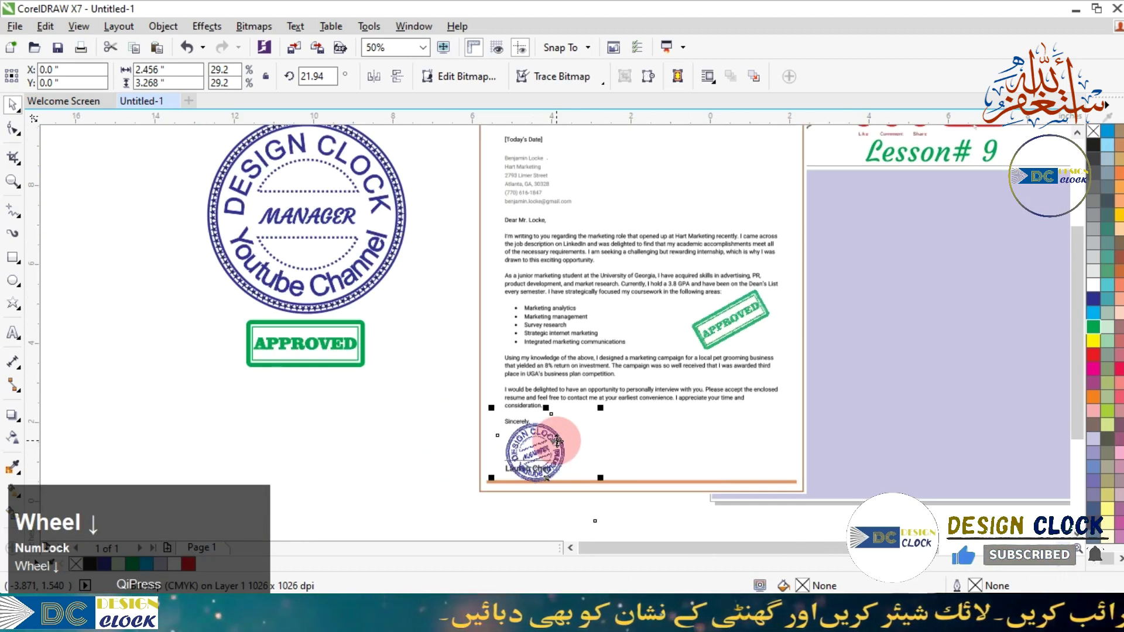
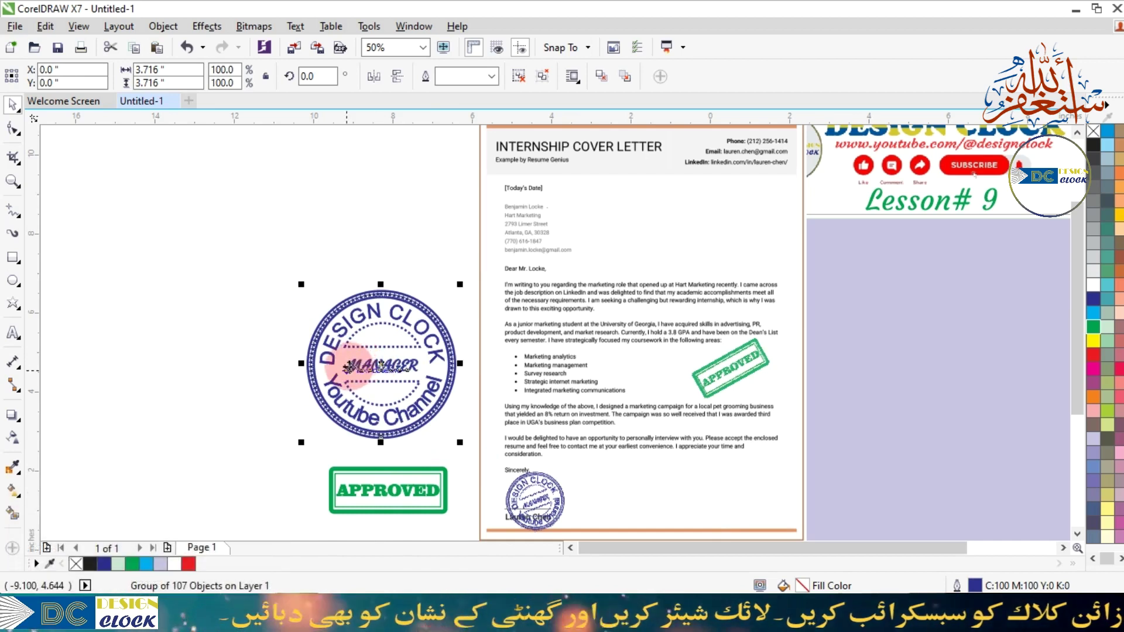
- Shift the original seal and APPROVED stamp closer to the page and deselect
left_click(275, 342)
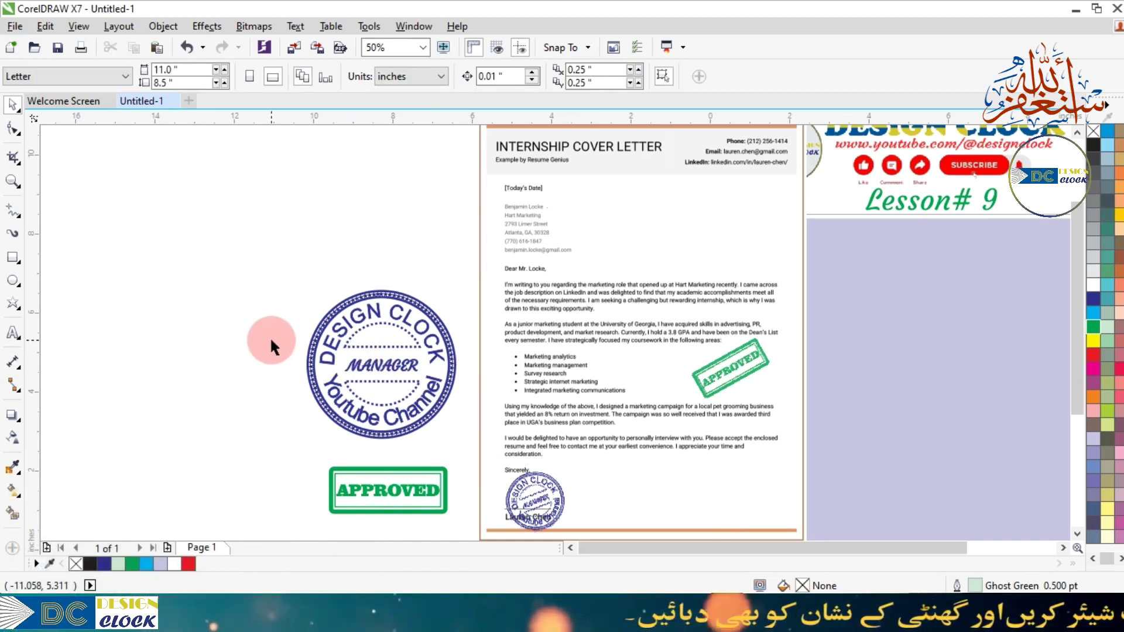